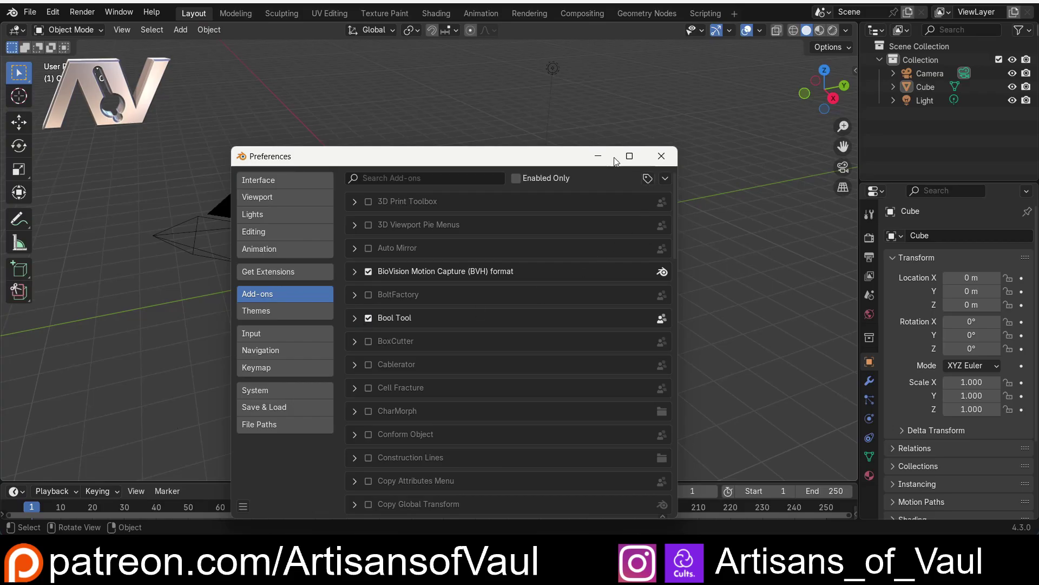
Duplicate the cube with Shift+D and subtract the copy from the original via Bool Tool Difference
middle_click(444, 311)
scroll(up, 3)
key(shift+d)
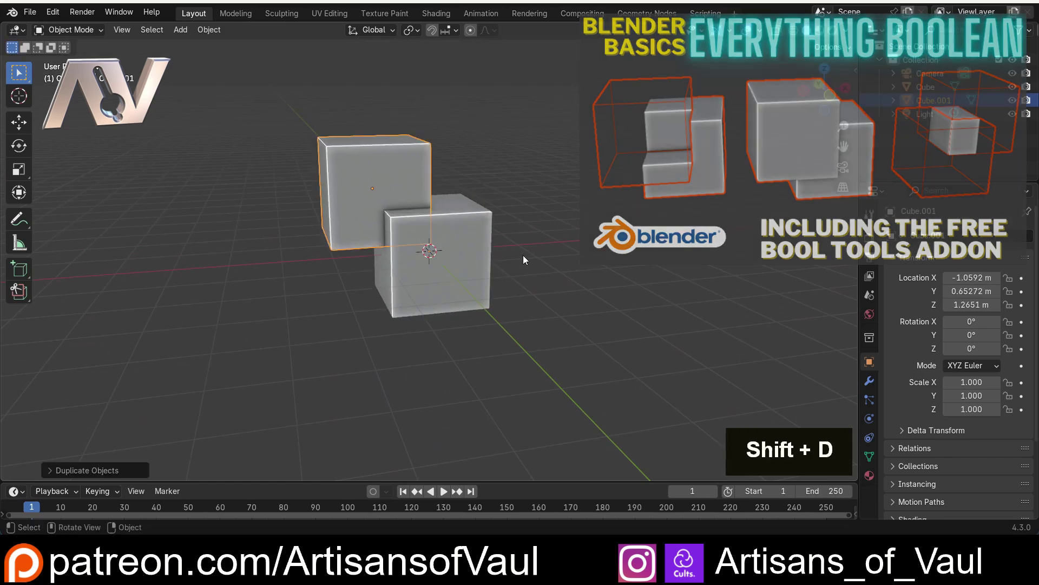
click(476, 224)
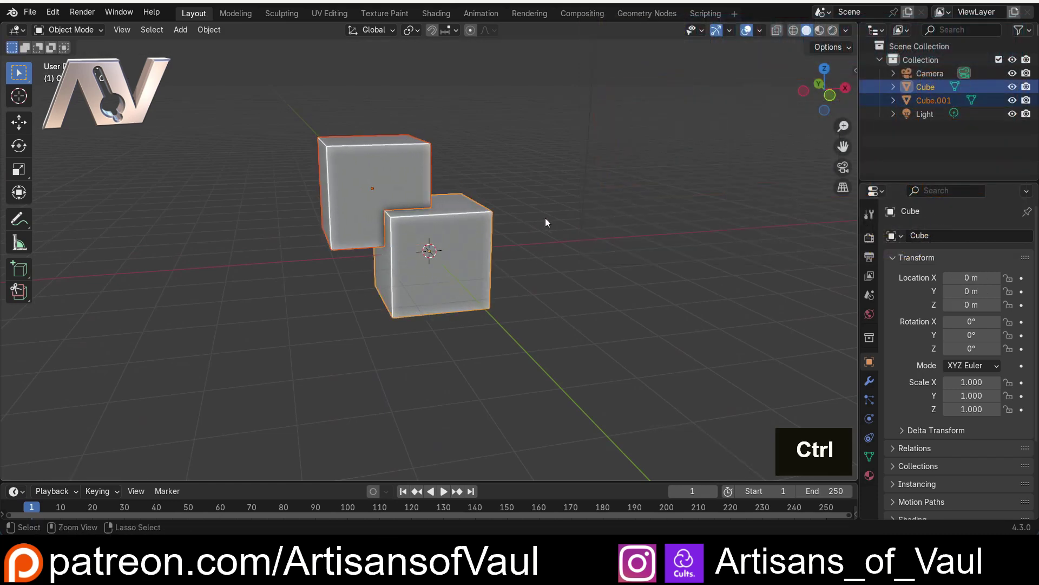
key(ctrl+-)
Select the cutter Cube.001 in the outliner and move it so it notches the cube's top corner
middle_click(424, 203)
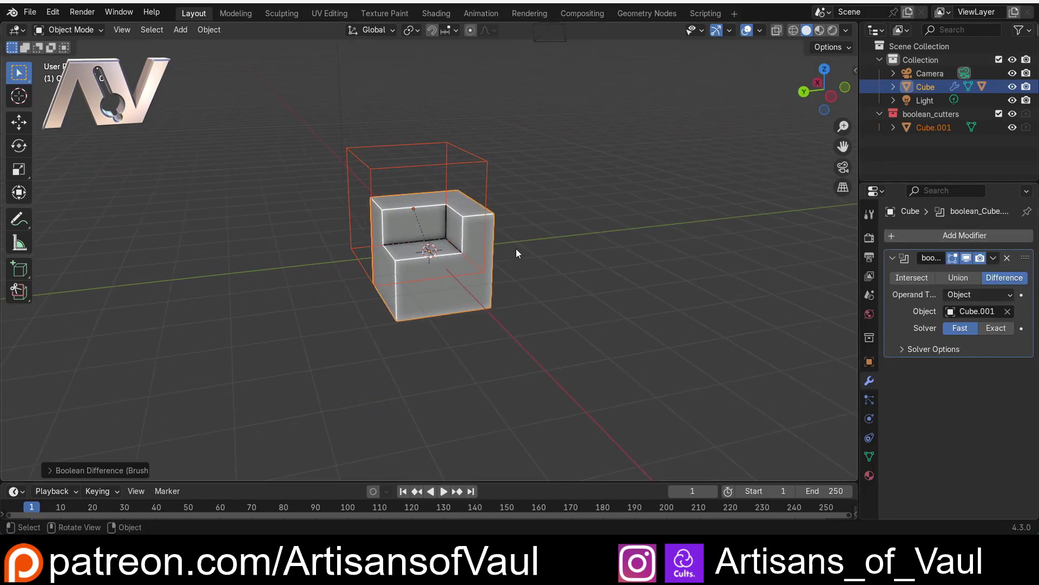
middle_click(526, 217)
middle_click(612, 205)
scroll(up, 3)
double_click(659, 273)
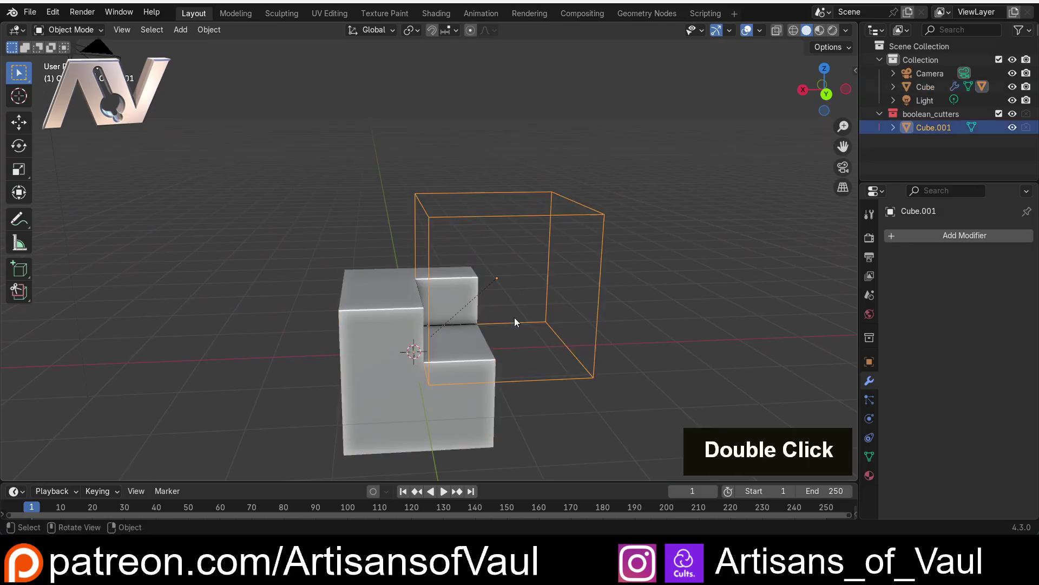
key(g)
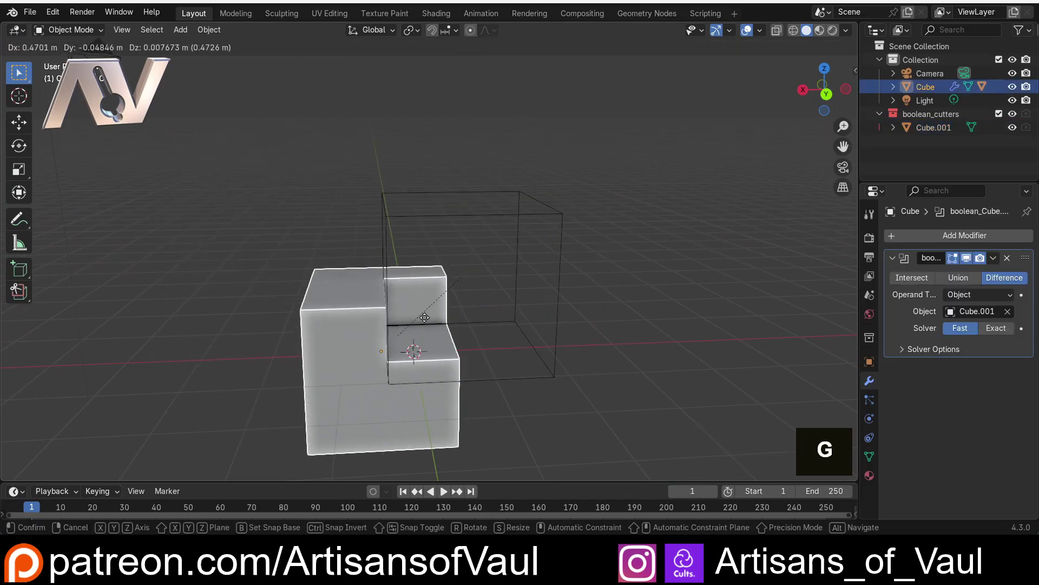
key(Escape)
middle_click(575, 274)
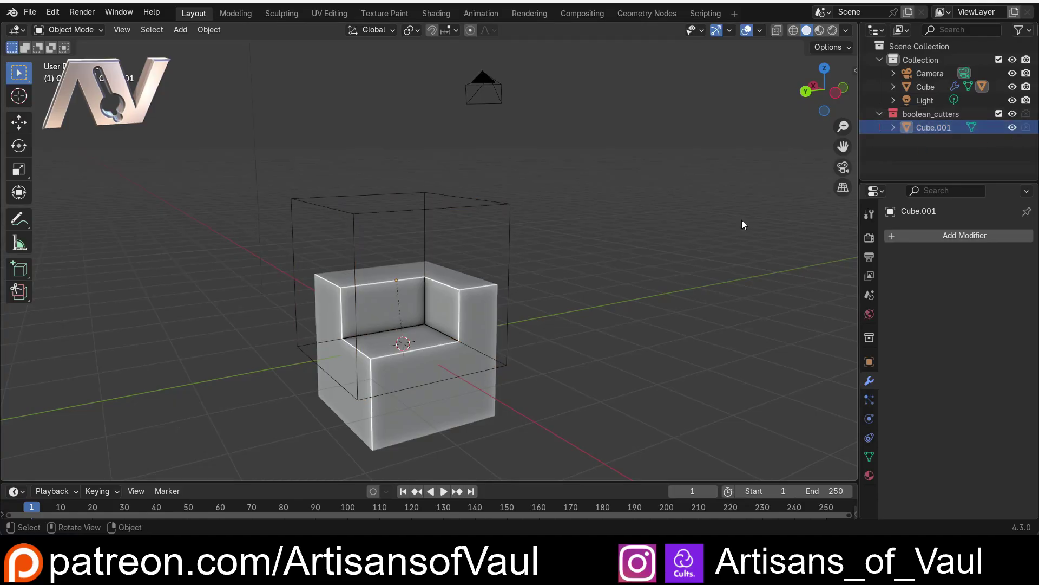
middle_click(384, 194)
middle_click(565, 230)
scroll(down, 3)
middle_click(592, 177)
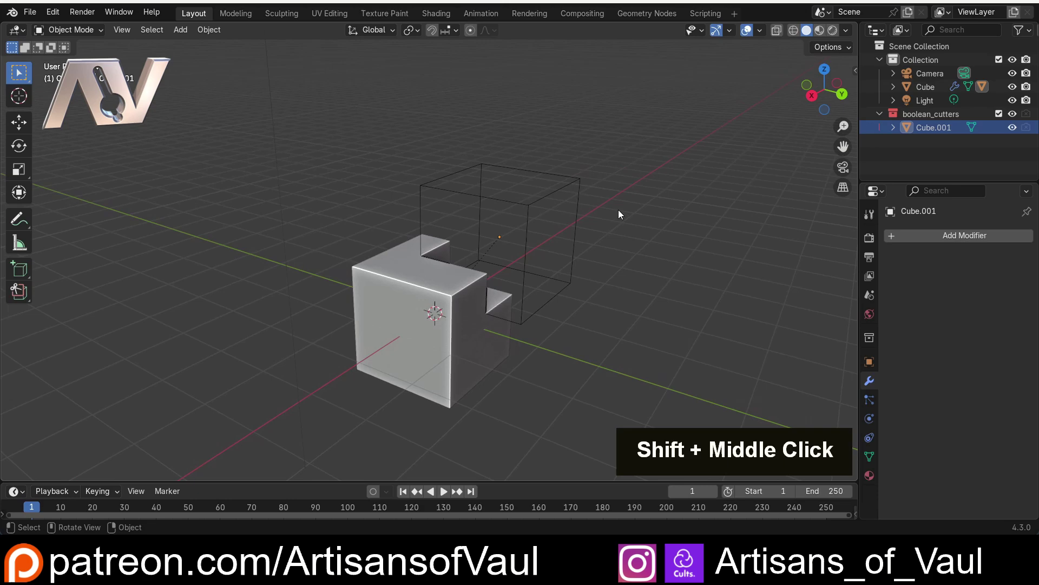
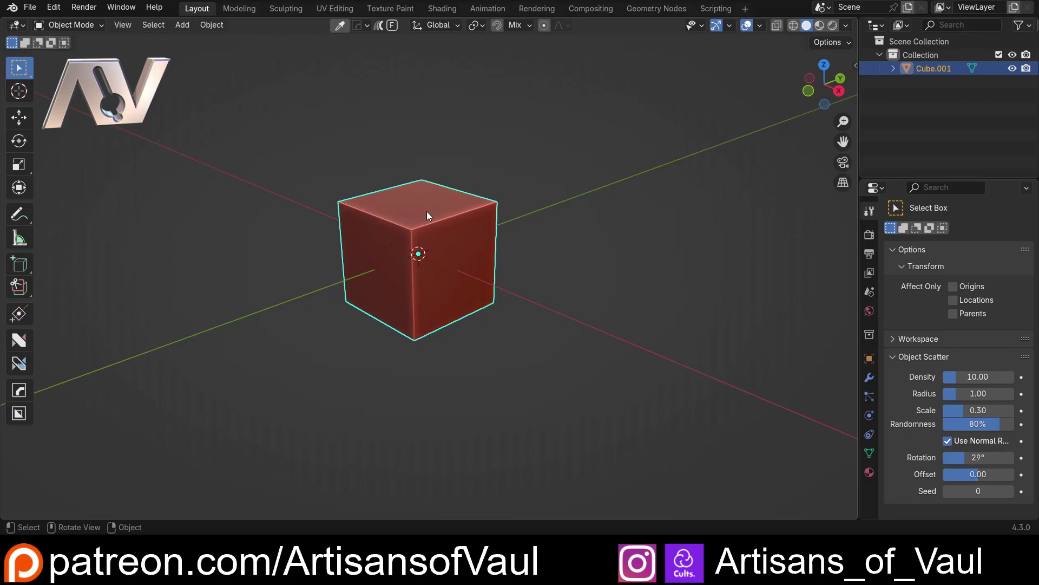
Duplicate Cube.001 with Shift+D to get a second cube, Cube.002
key(Tab)
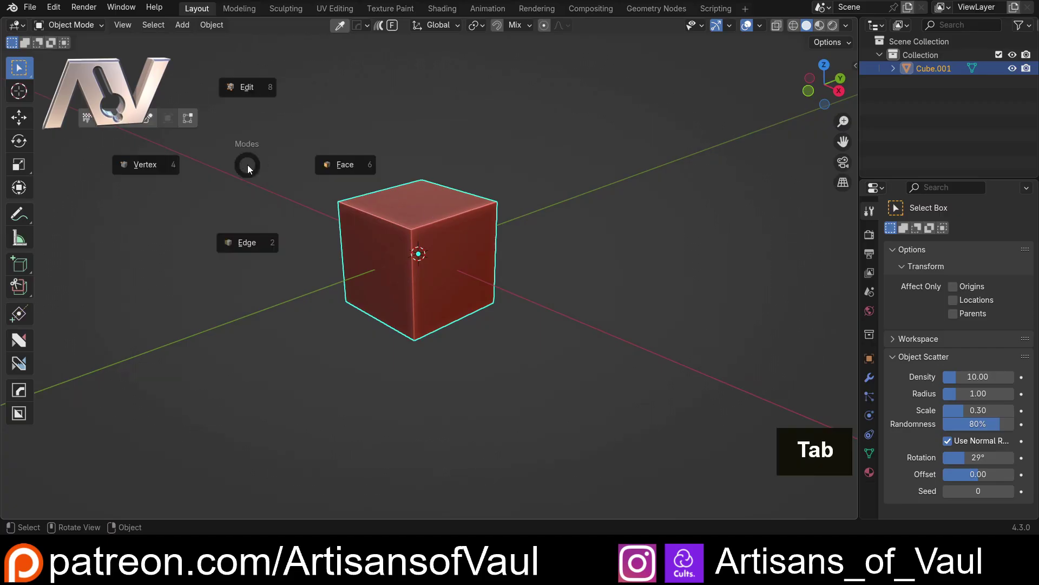
key(Tab)
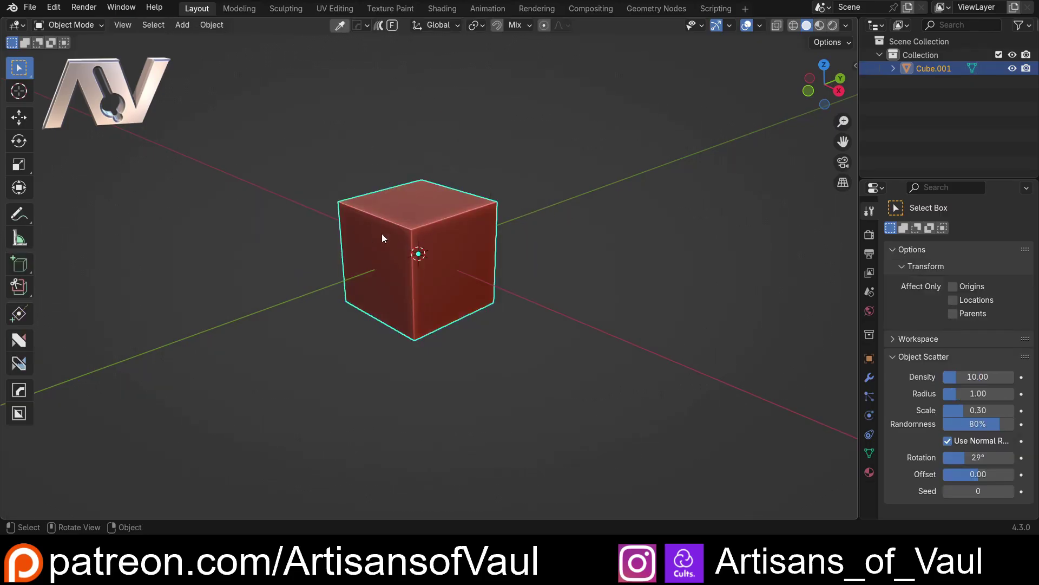
middle_click(396, 235)
key(shift+d)
scroll(down, 3)
middle_click(248, 172)
middle_click(308, 230)
click(446, 292)
Level the new cube with the first using MACHIN3 Align to Active on Location Z
double_click(302, 219)
middle_click(393, 230)
key(alt+a)
double_click(138, 485)
middle_click(347, 251)
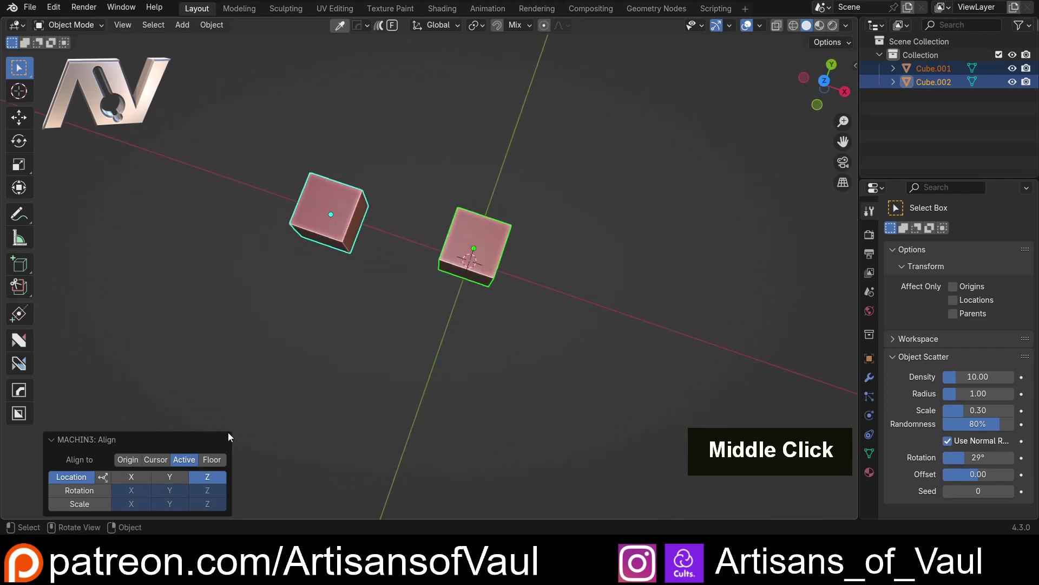
Select the cube and mirror it across the 3D cursor along X with MACHIN3 Mirror
double_click(437, 253)
middle_click(452, 204)
click(307, 284)
middle_click(385, 291)
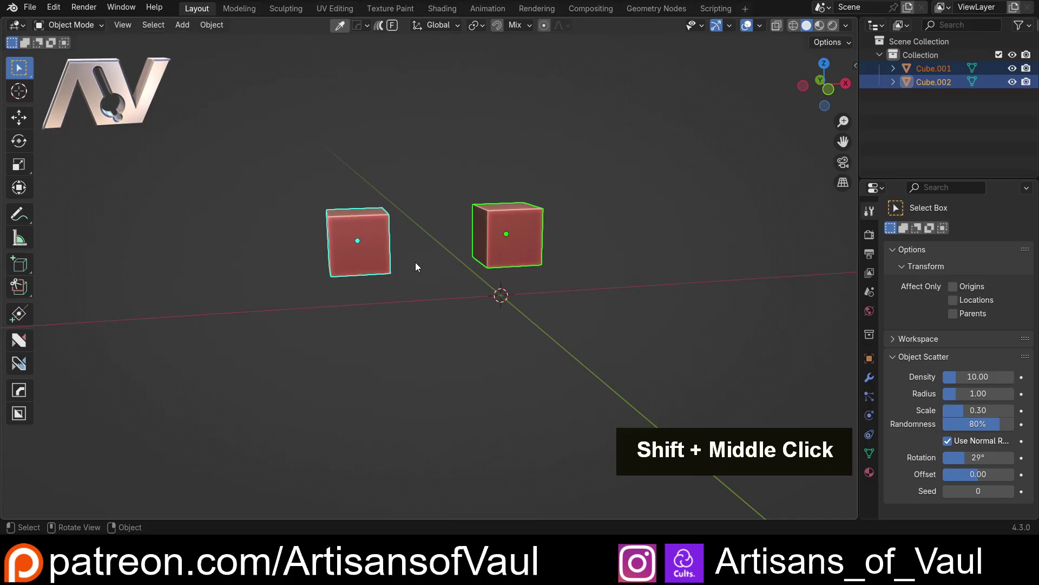
key(shift+alt+x)
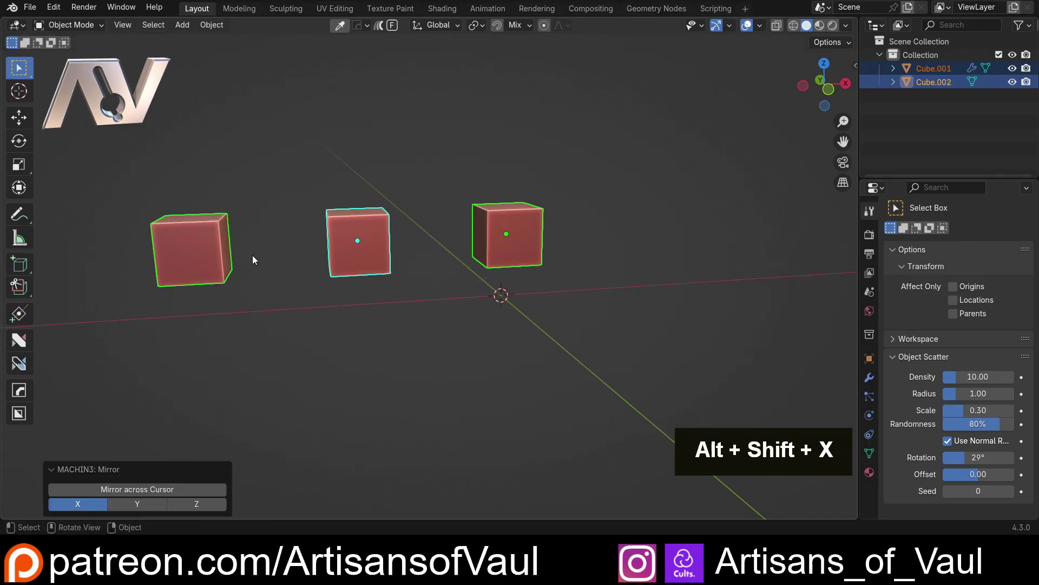
Select the middle cube Cube.002 and position it relative to the cursor
middle_click(312, 196)
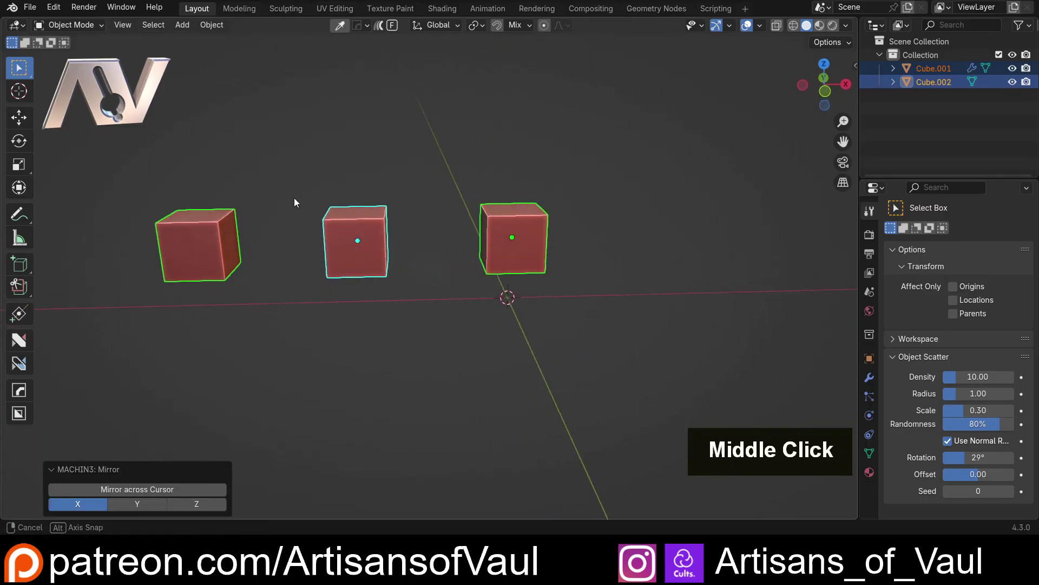
key(g)
middle_click(430, 222)
scroll(up, 3)
middle_click(403, 273)
double_click(451, 314)
scroll(up, 3)
middle_click(502, 267)
middle_click(349, 222)
middle_click(456, 222)
Mirror Cube.002 across the cursor on X with Bisect enabled, giving symmetrically clipped top corners
key(Tab)
key(ctrl+b)
key(Tab)
key(shift+alt+x)
middle_click(310, 238)
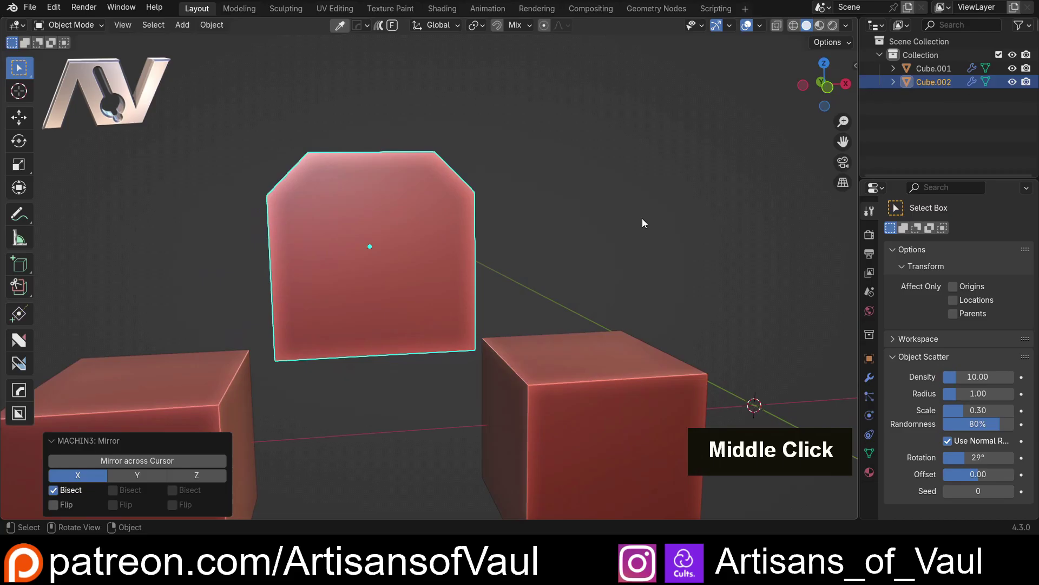
scroll(down, 3)
middle_click(374, 353)
middle_click(635, 249)
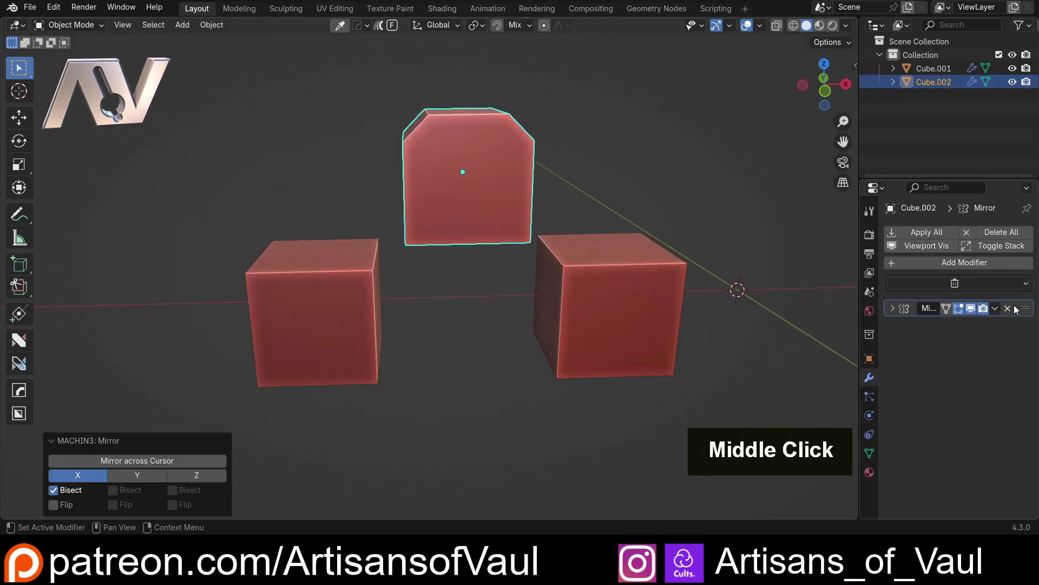
middle_click(601, 181)
scroll(down, 3)
middle_click(545, 173)
middle_click(450, 183)
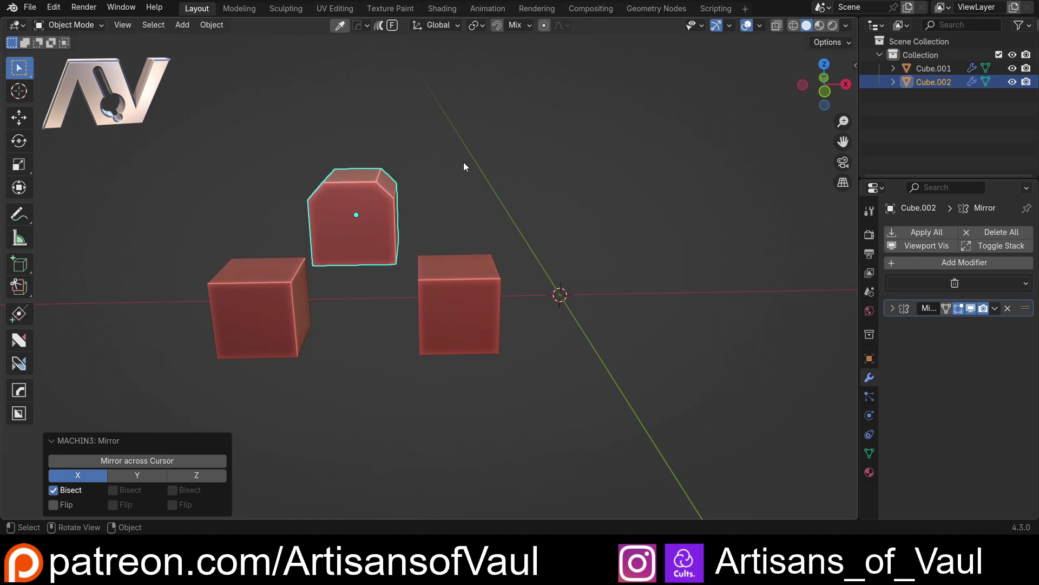
middle_click(443, 182)
middle_click(482, 202)
middle_click(554, 208)
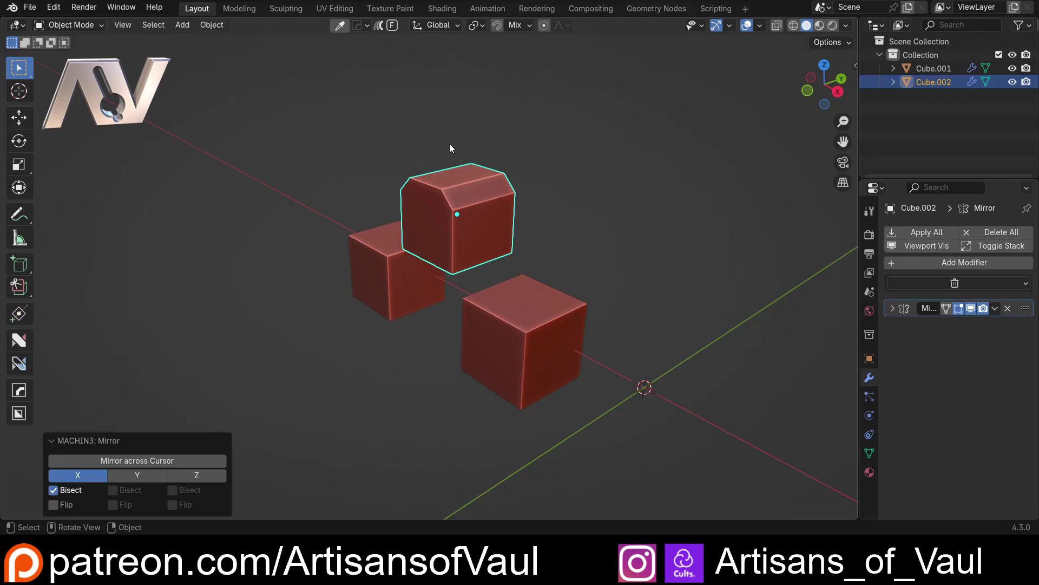
middle_click(425, 289)
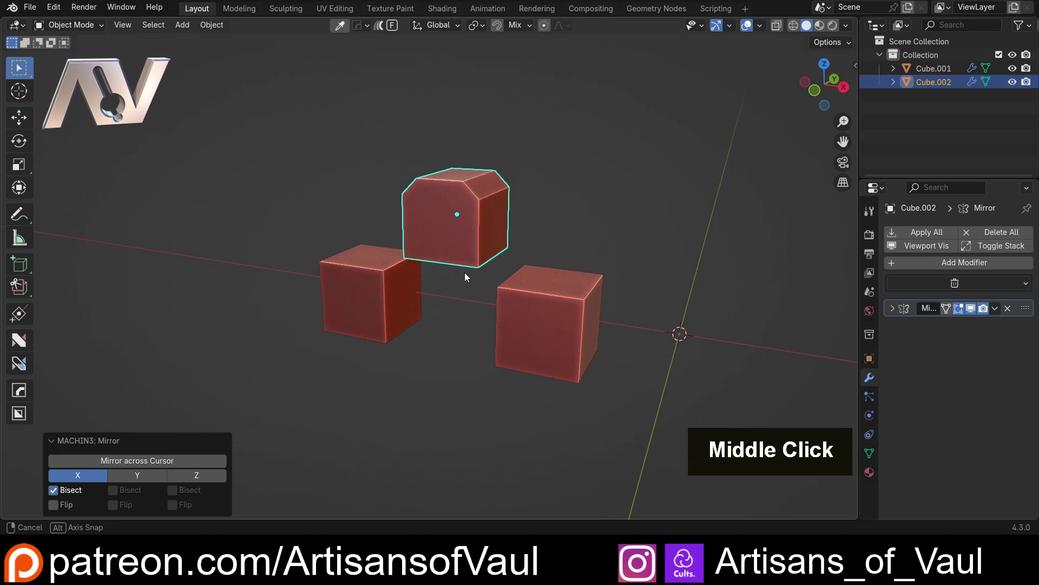
middle_click(552, 300)
Enter Edit Mode on the rounded-bevel Cube.001 to select its bevel faces for MESHmachine
scroll(up, 3)
key(Tab)
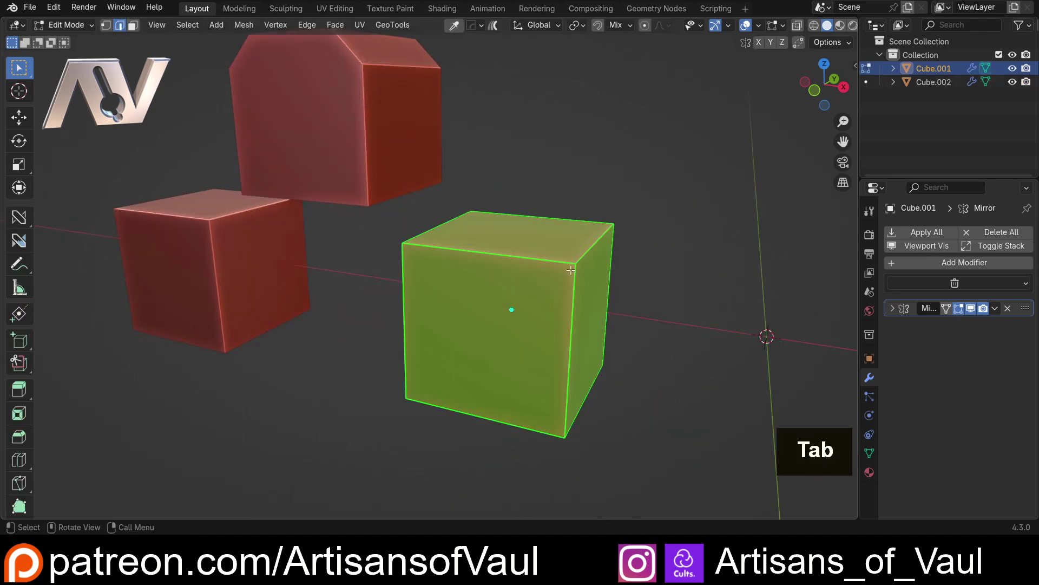
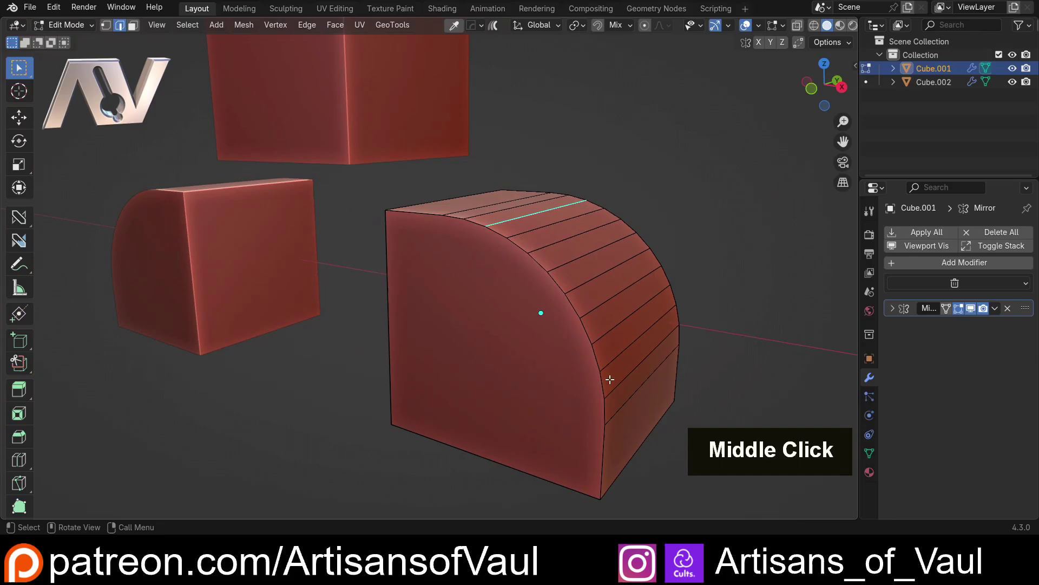
key(Tab)
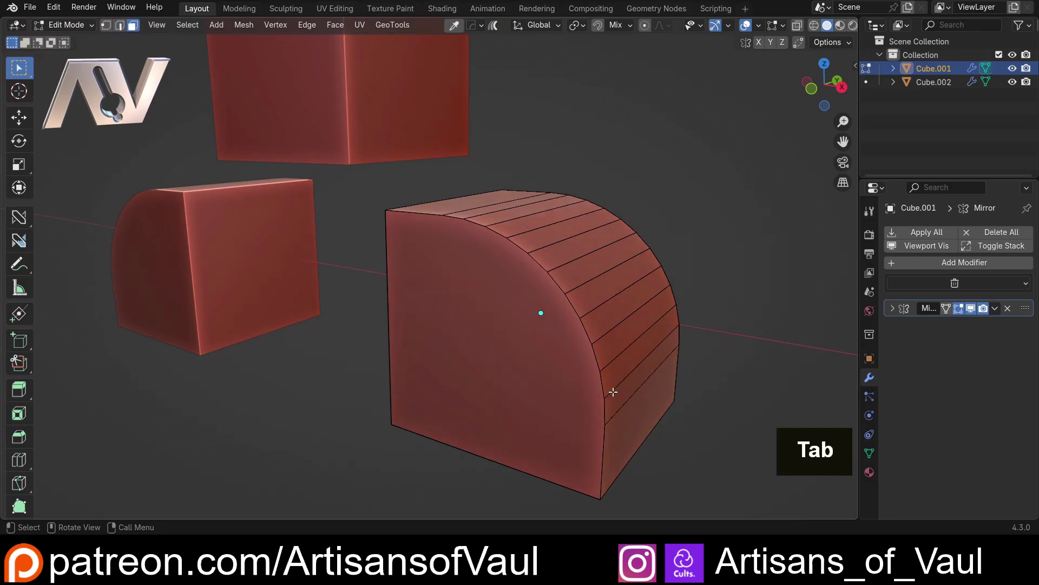
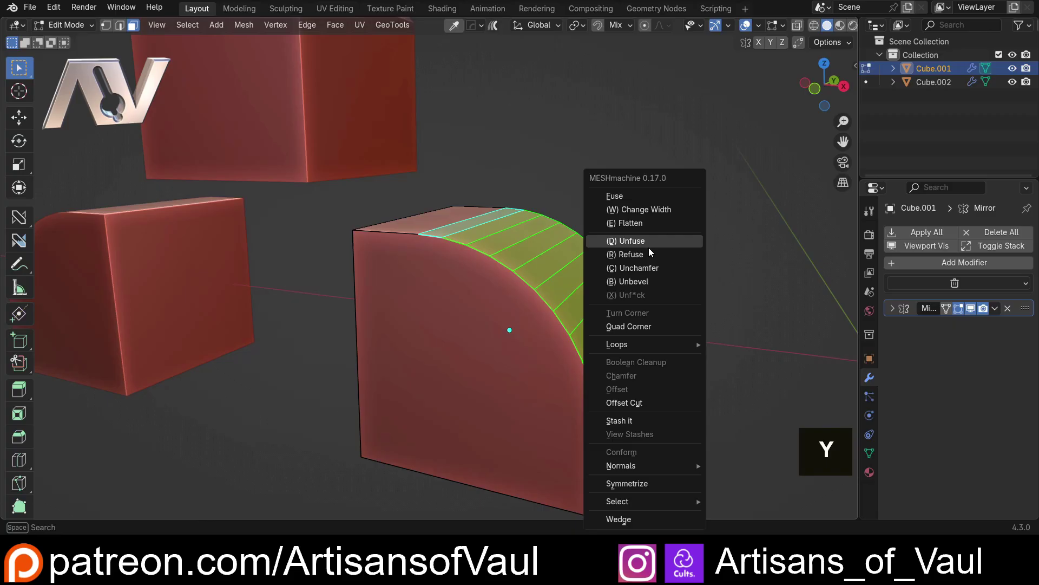
Run MESHmachine Refuse on the selected bevel and scroll it to a tighter 6-segment fillet
key(w)
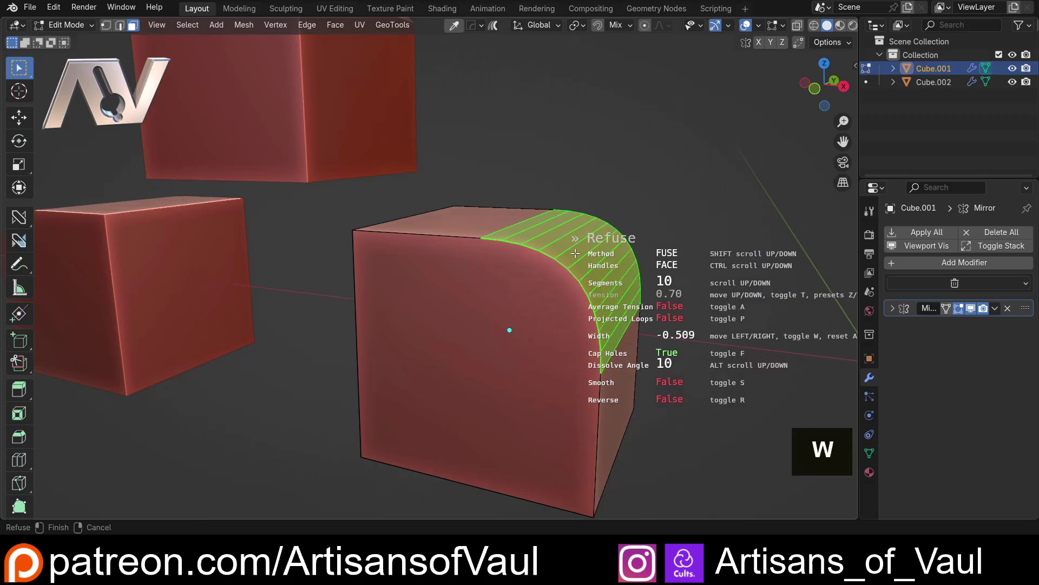
scroll(up, 3)
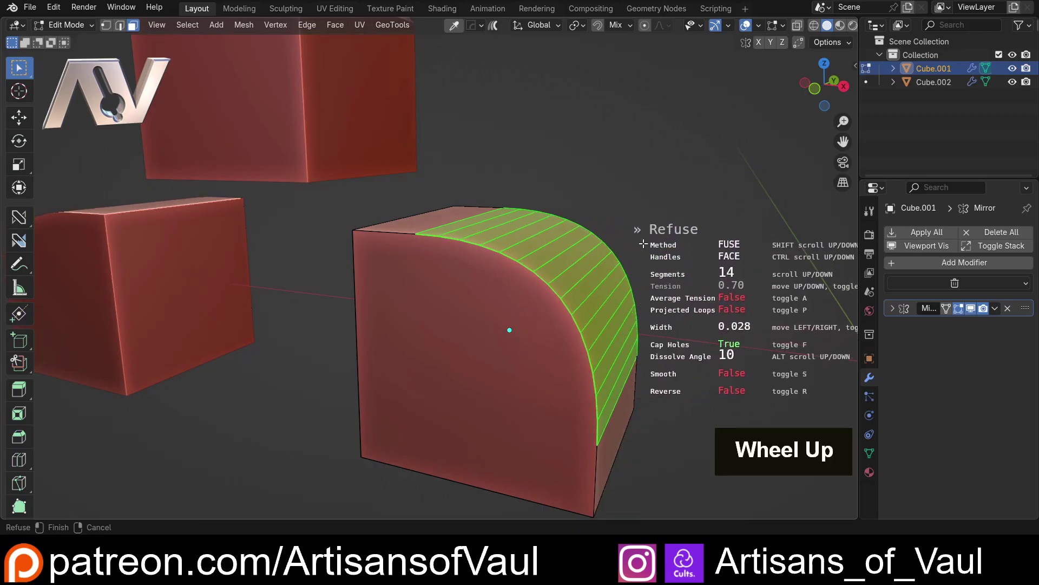
scroll(down, 3)
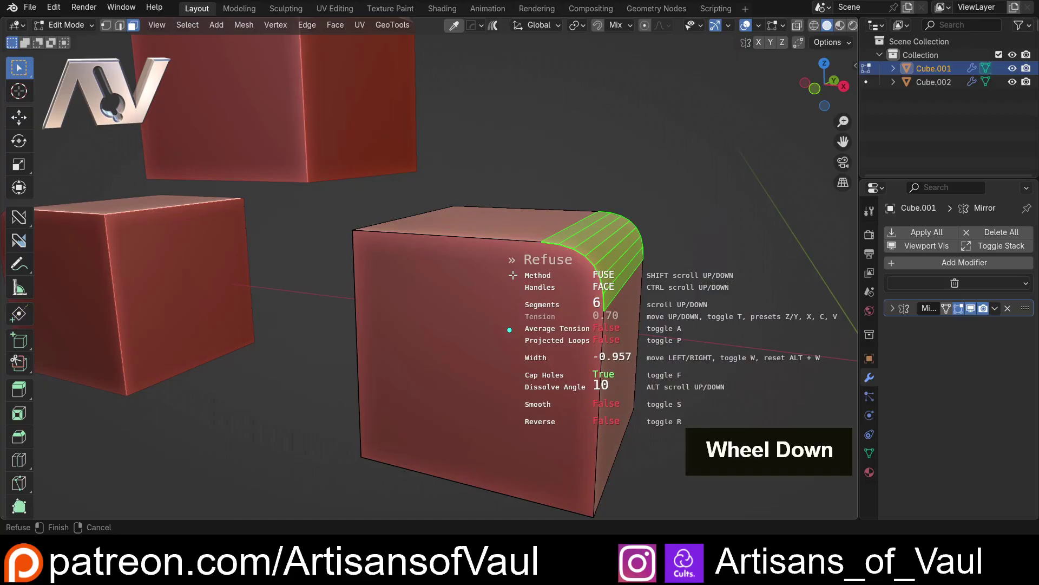